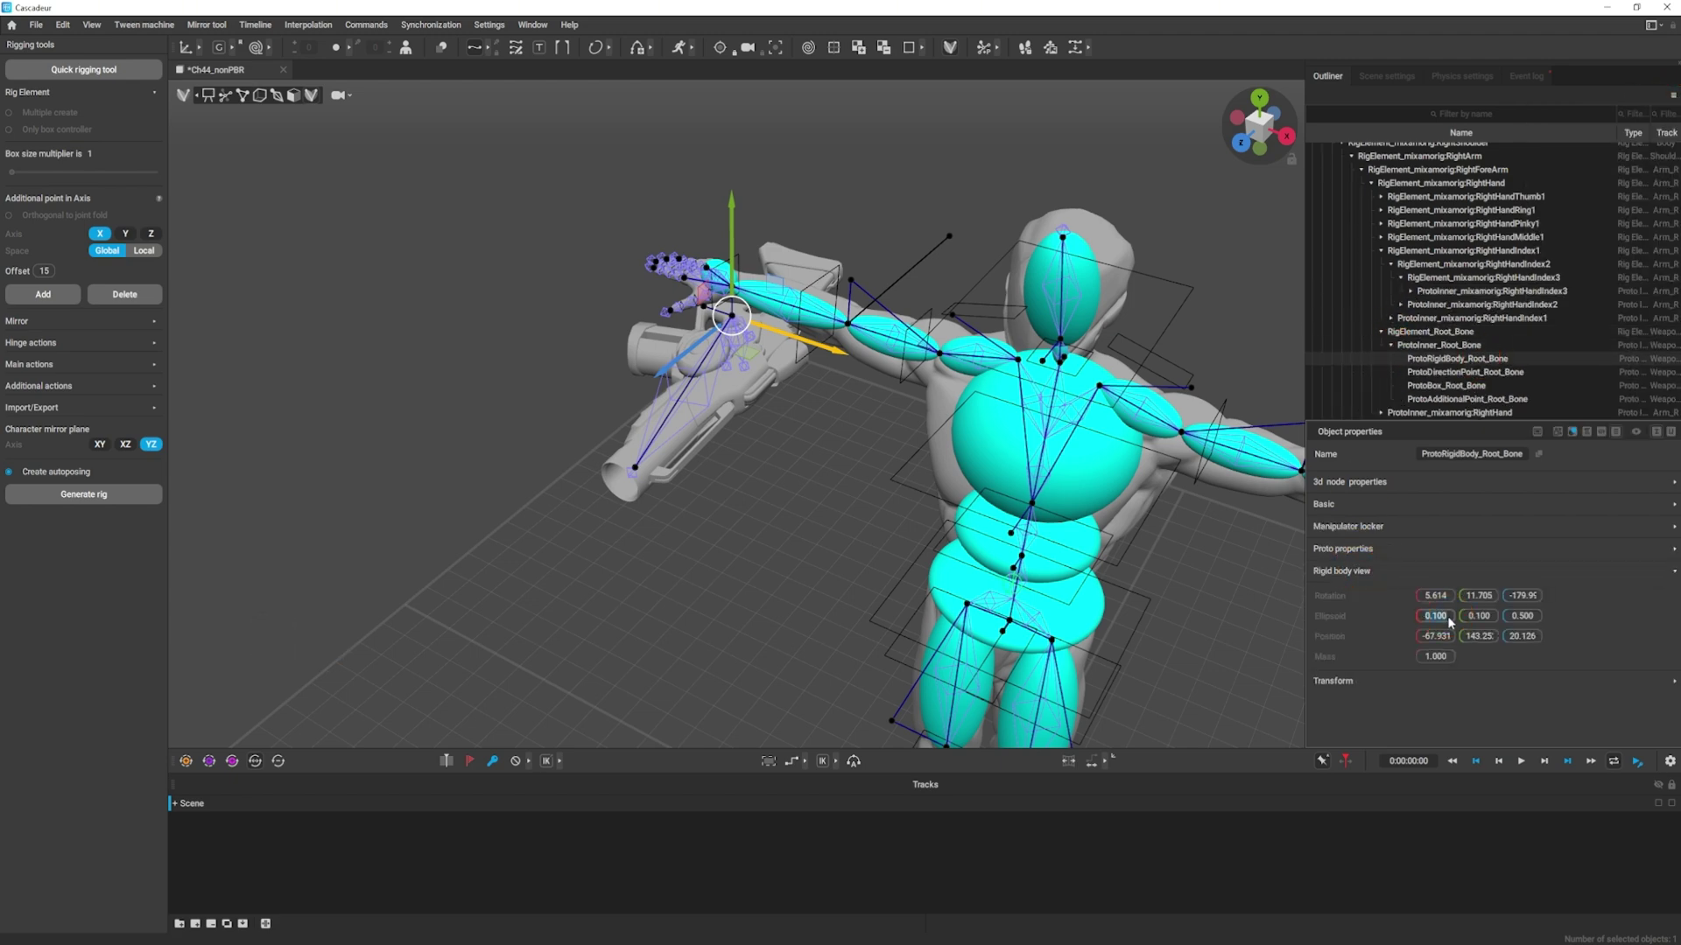
- Enter the gun rigid body's Ellipsoid X/Y/Z values, settling on 8 × 7 × 37
text(10)
key(Return)
click(1477, 620)
text(10)
key(Return)
click(1516, 621)
text(10)
key(Return)
click(1129, 612)
click(1442, 614)
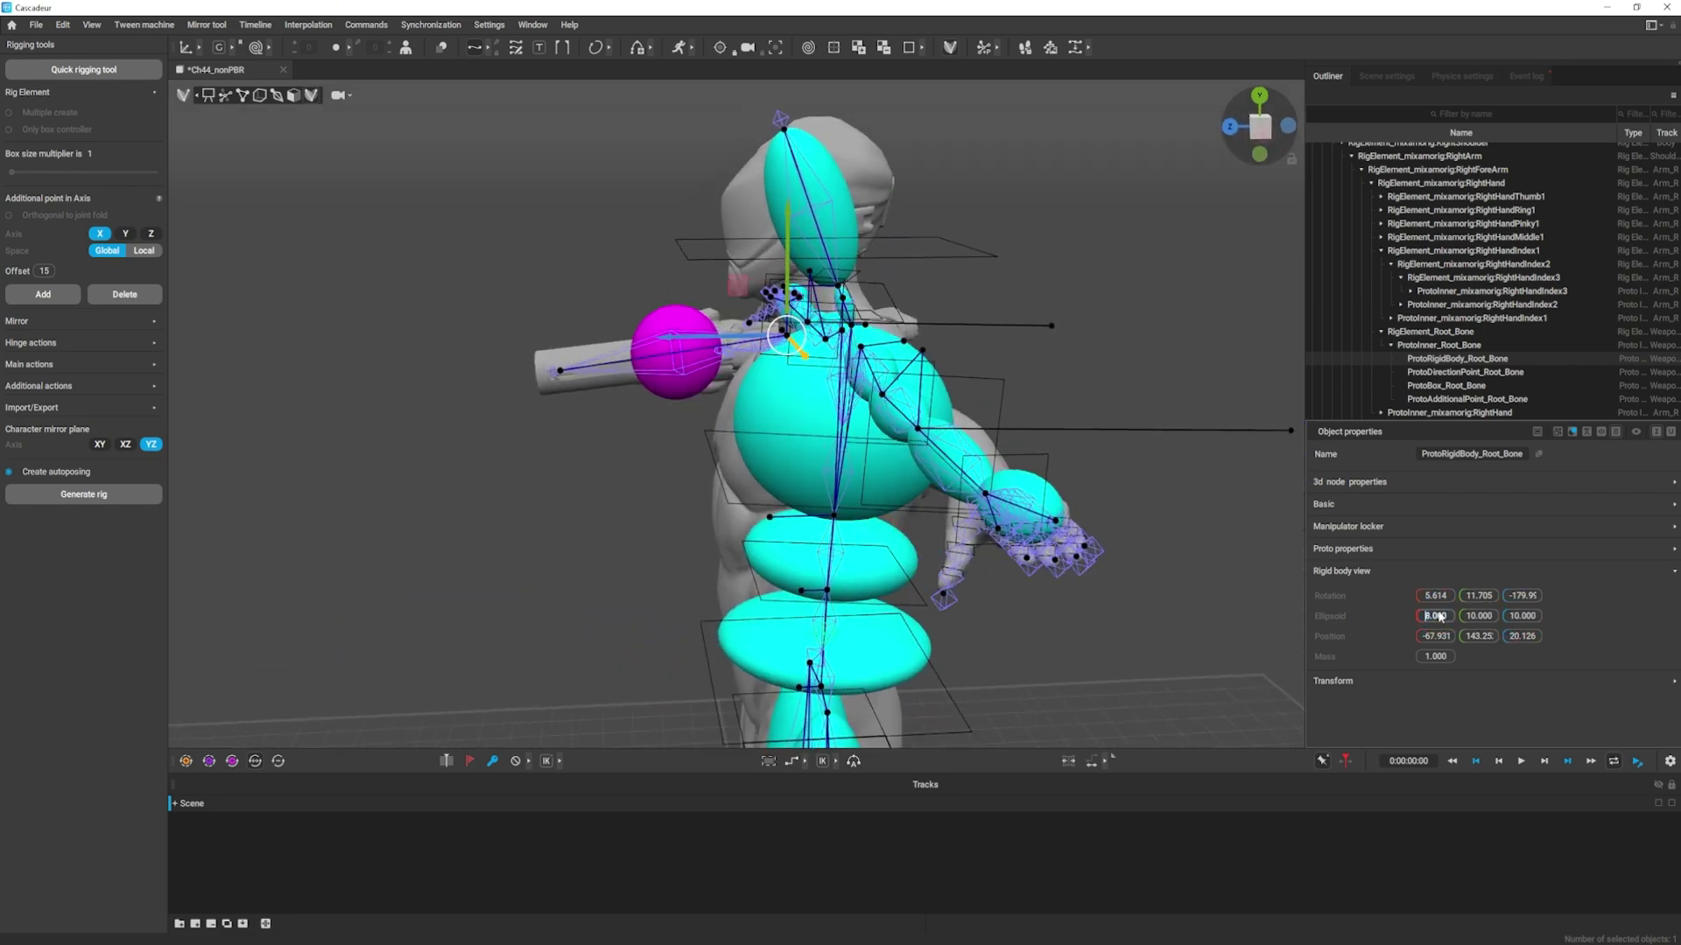
click(1327, 610)
click(1436, 618)
click(1480, 618)
click(1536, 614)
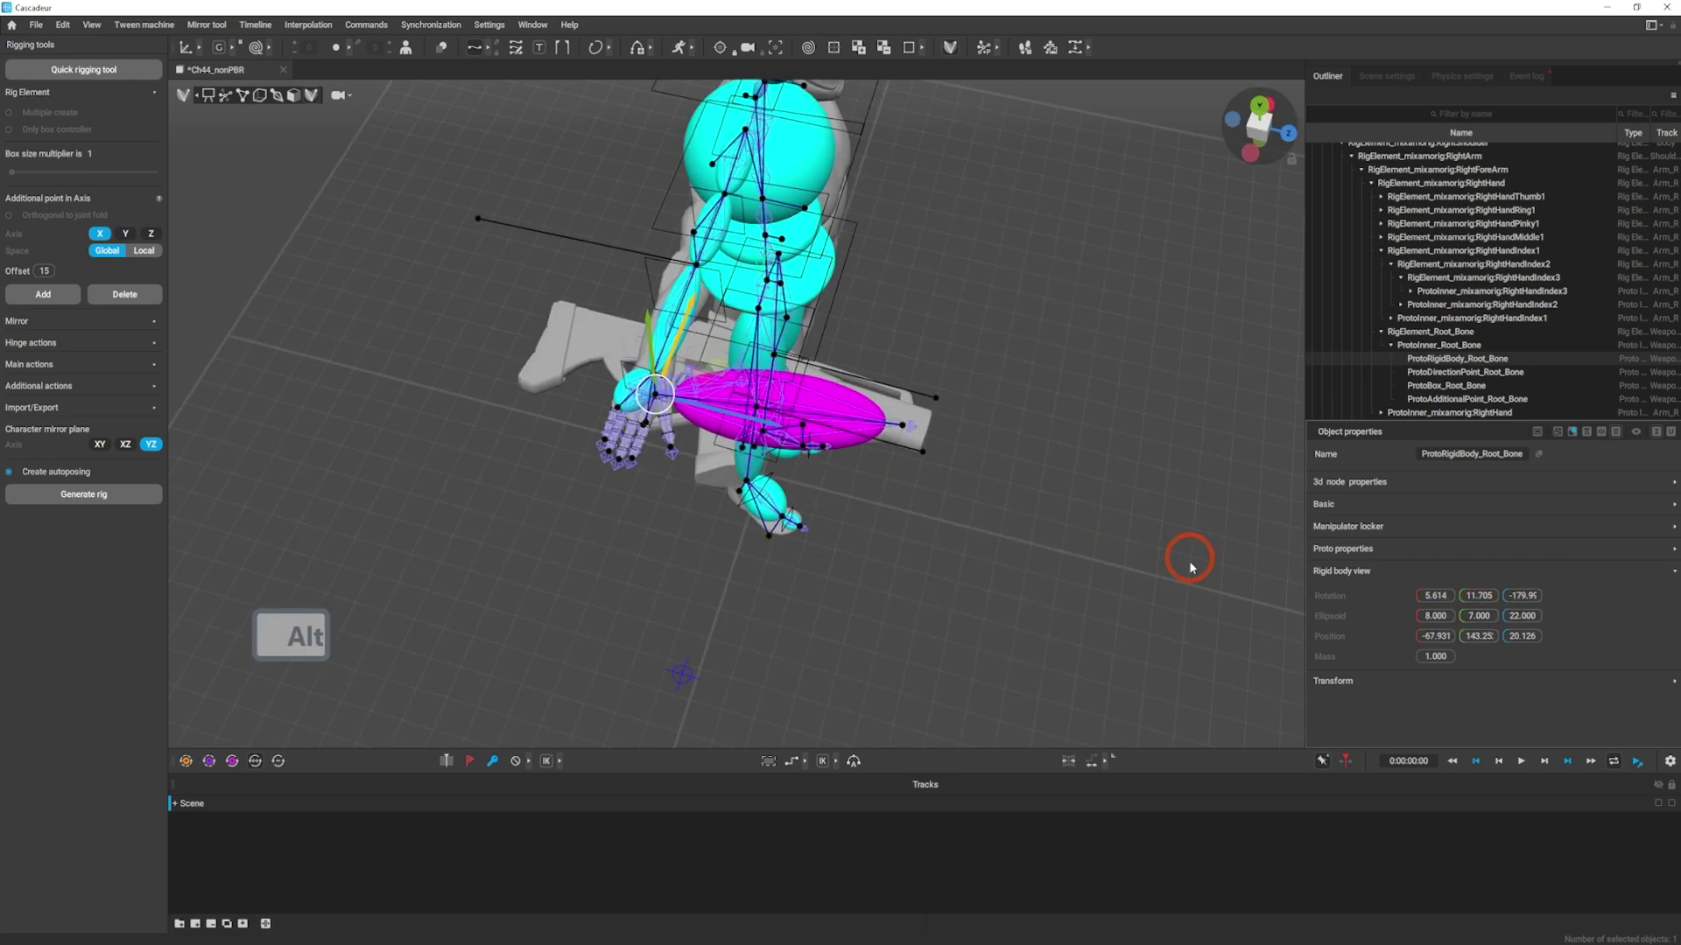
- Shift and lengthen the rigid body along the gun so it covers the barrel
click(1087, 599)
click(716, 324)
click(734, 392)
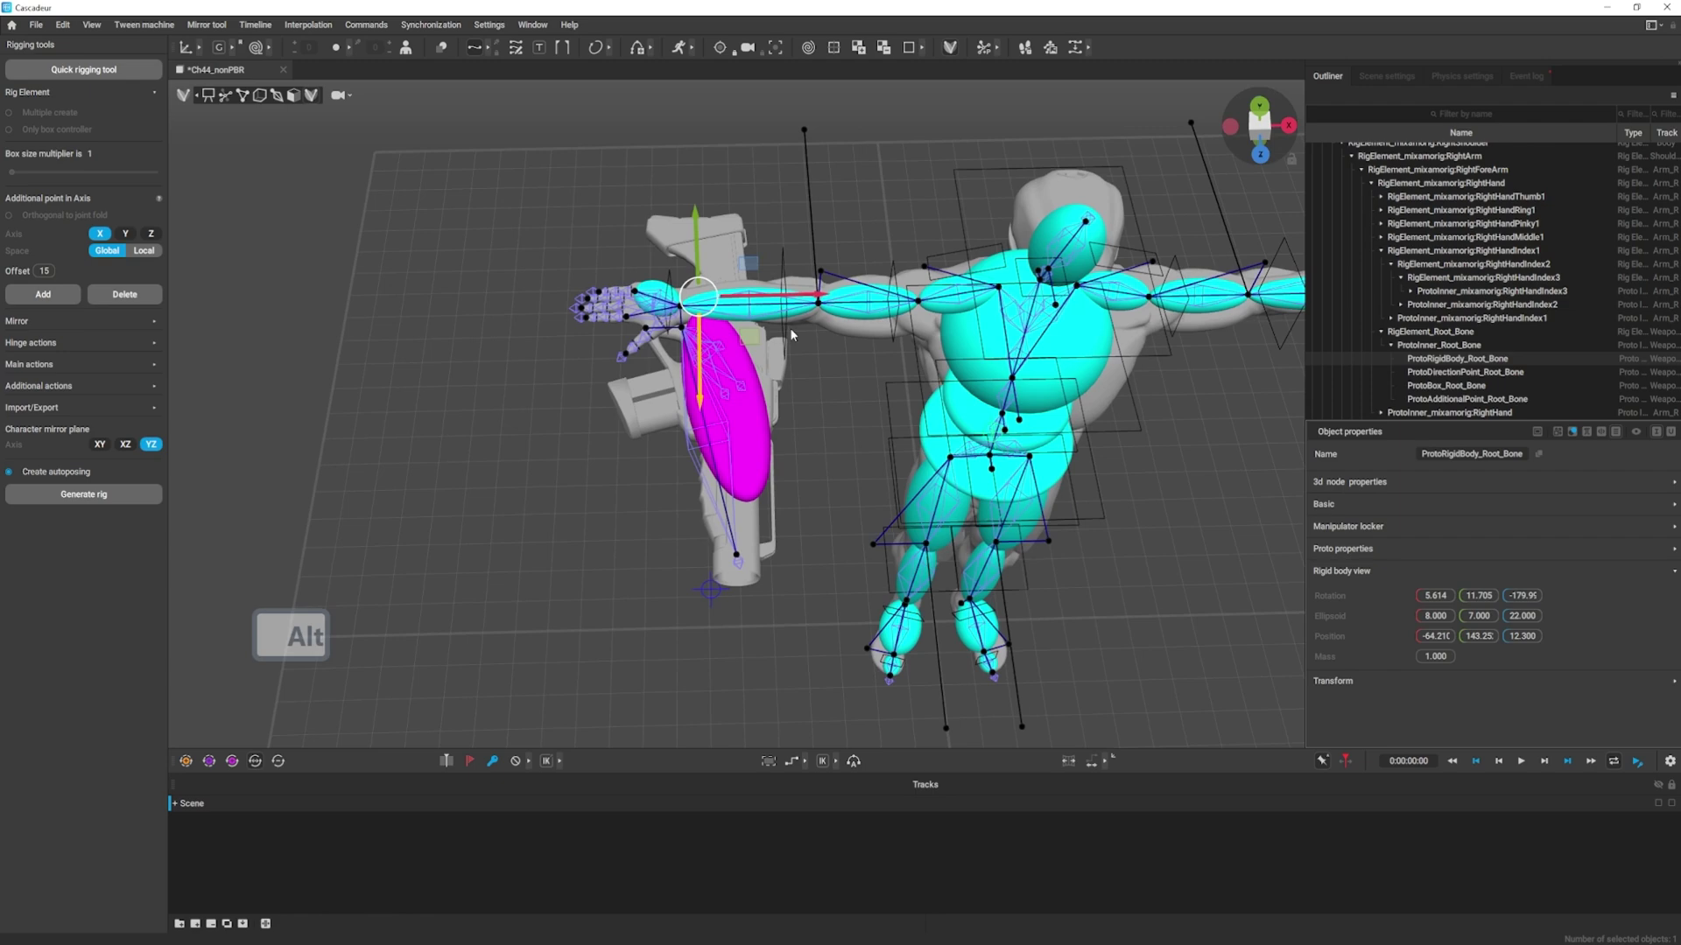
click(1456, 654)
click(1528, 615)
click(1319, 542)
click(657, 440)
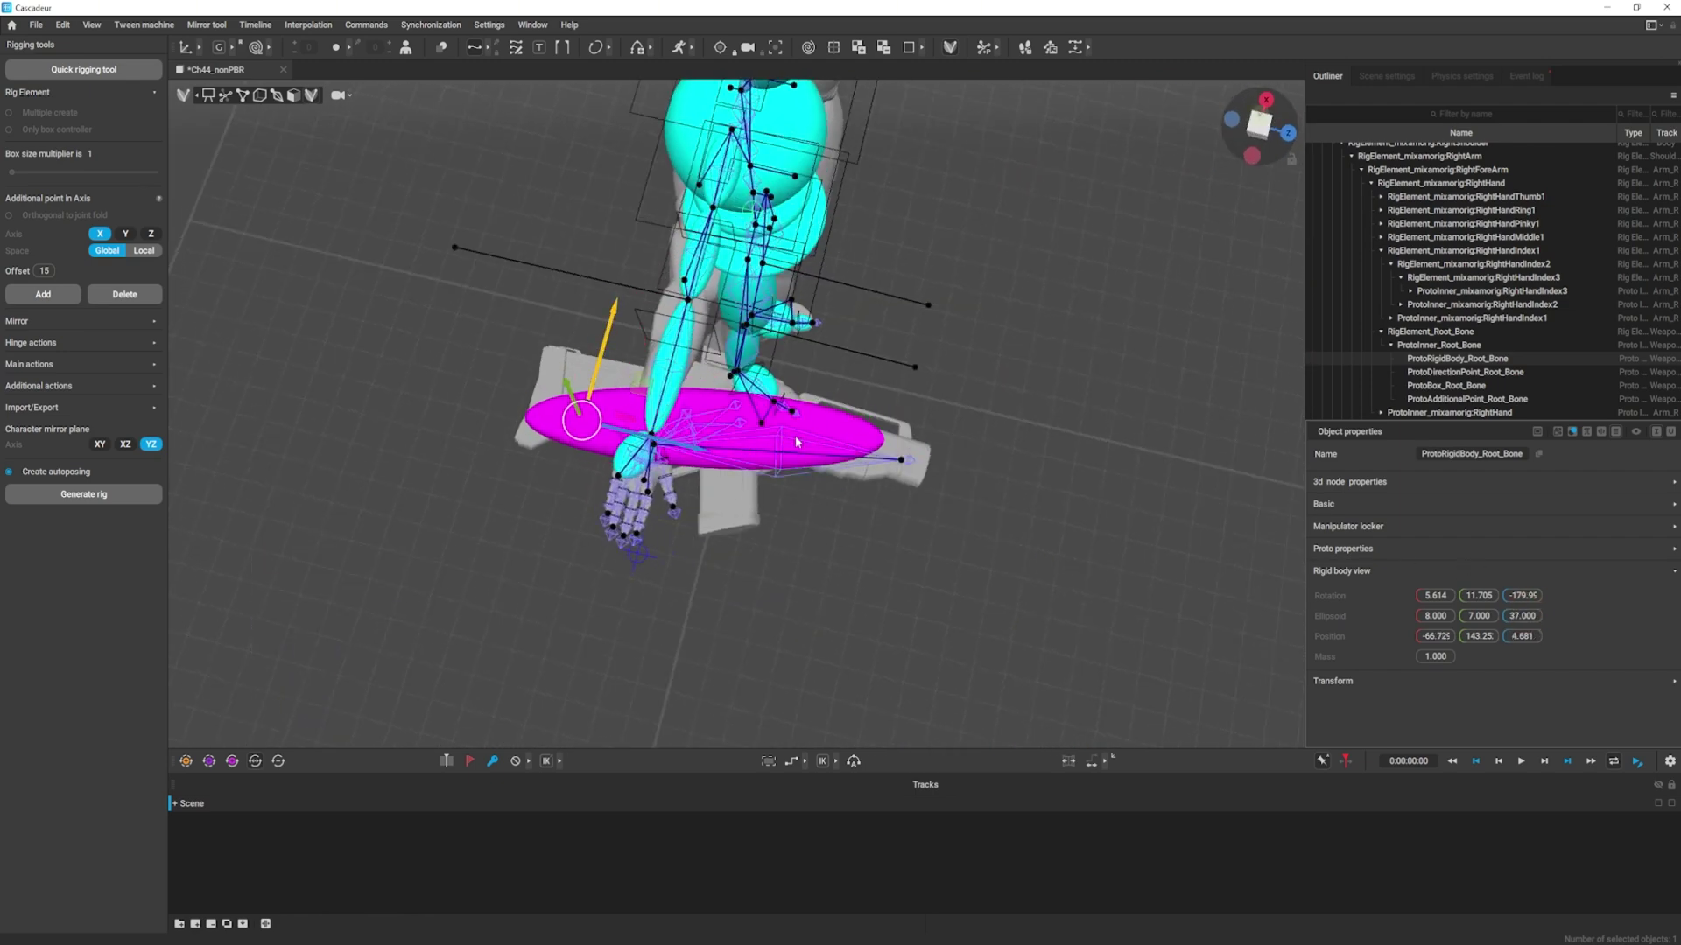
key(e)
key(w)
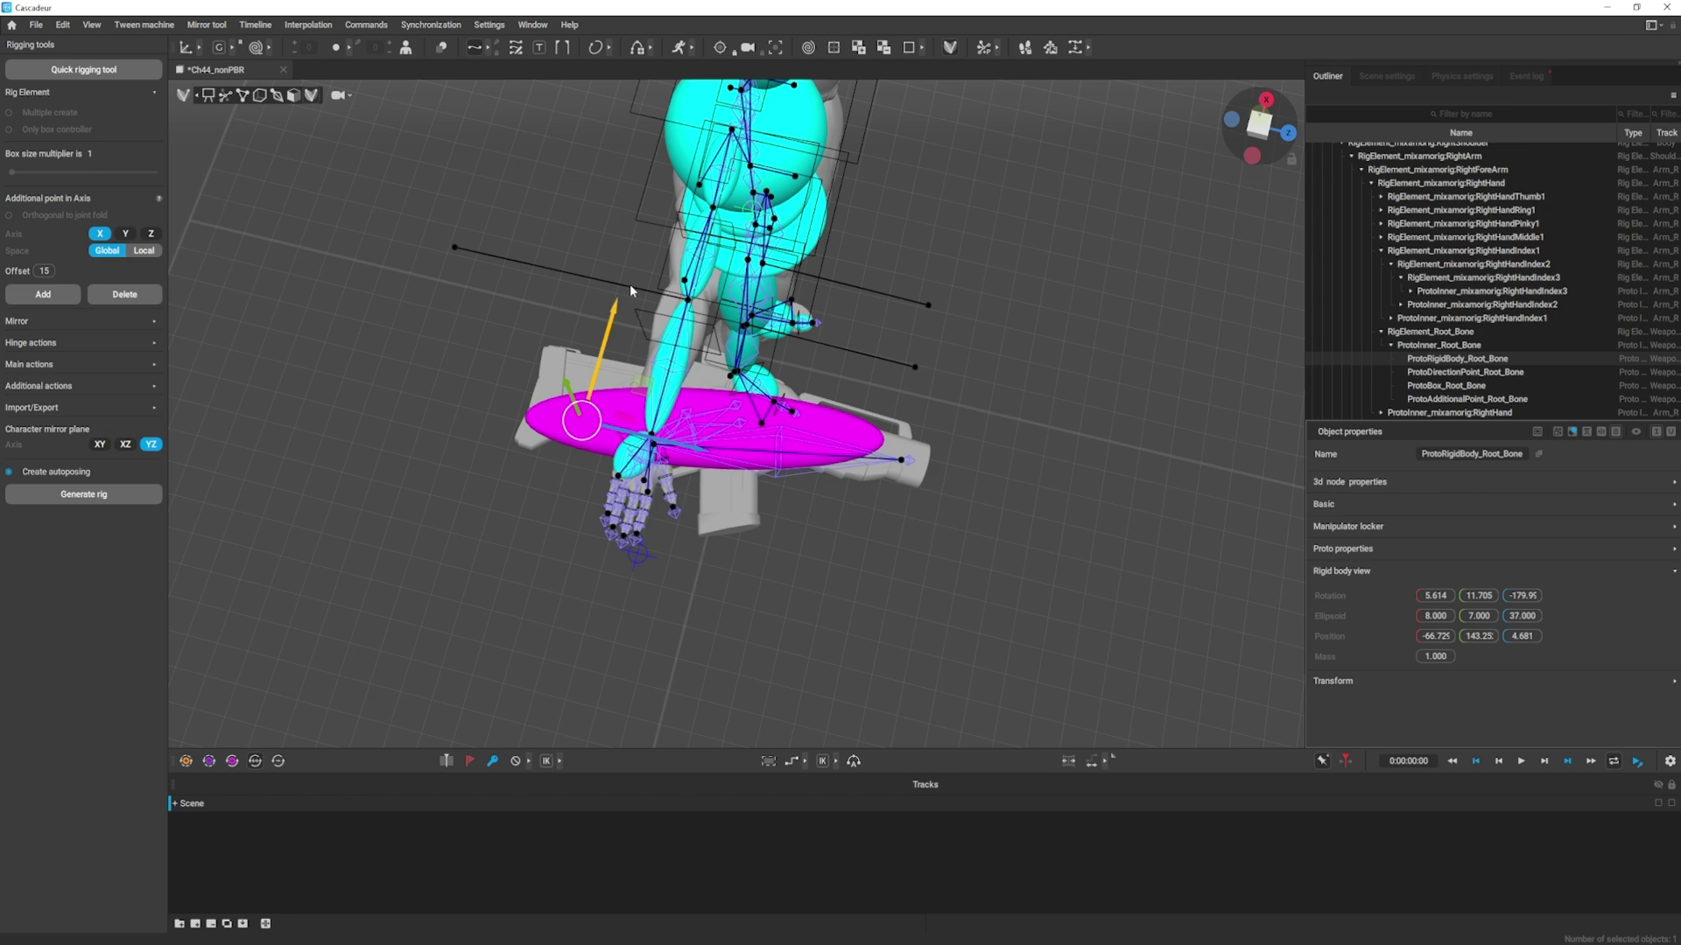
- Close the Rigging tool, face the armed character from the front and start loading another scene
click(847, 138)
click(907, 63)
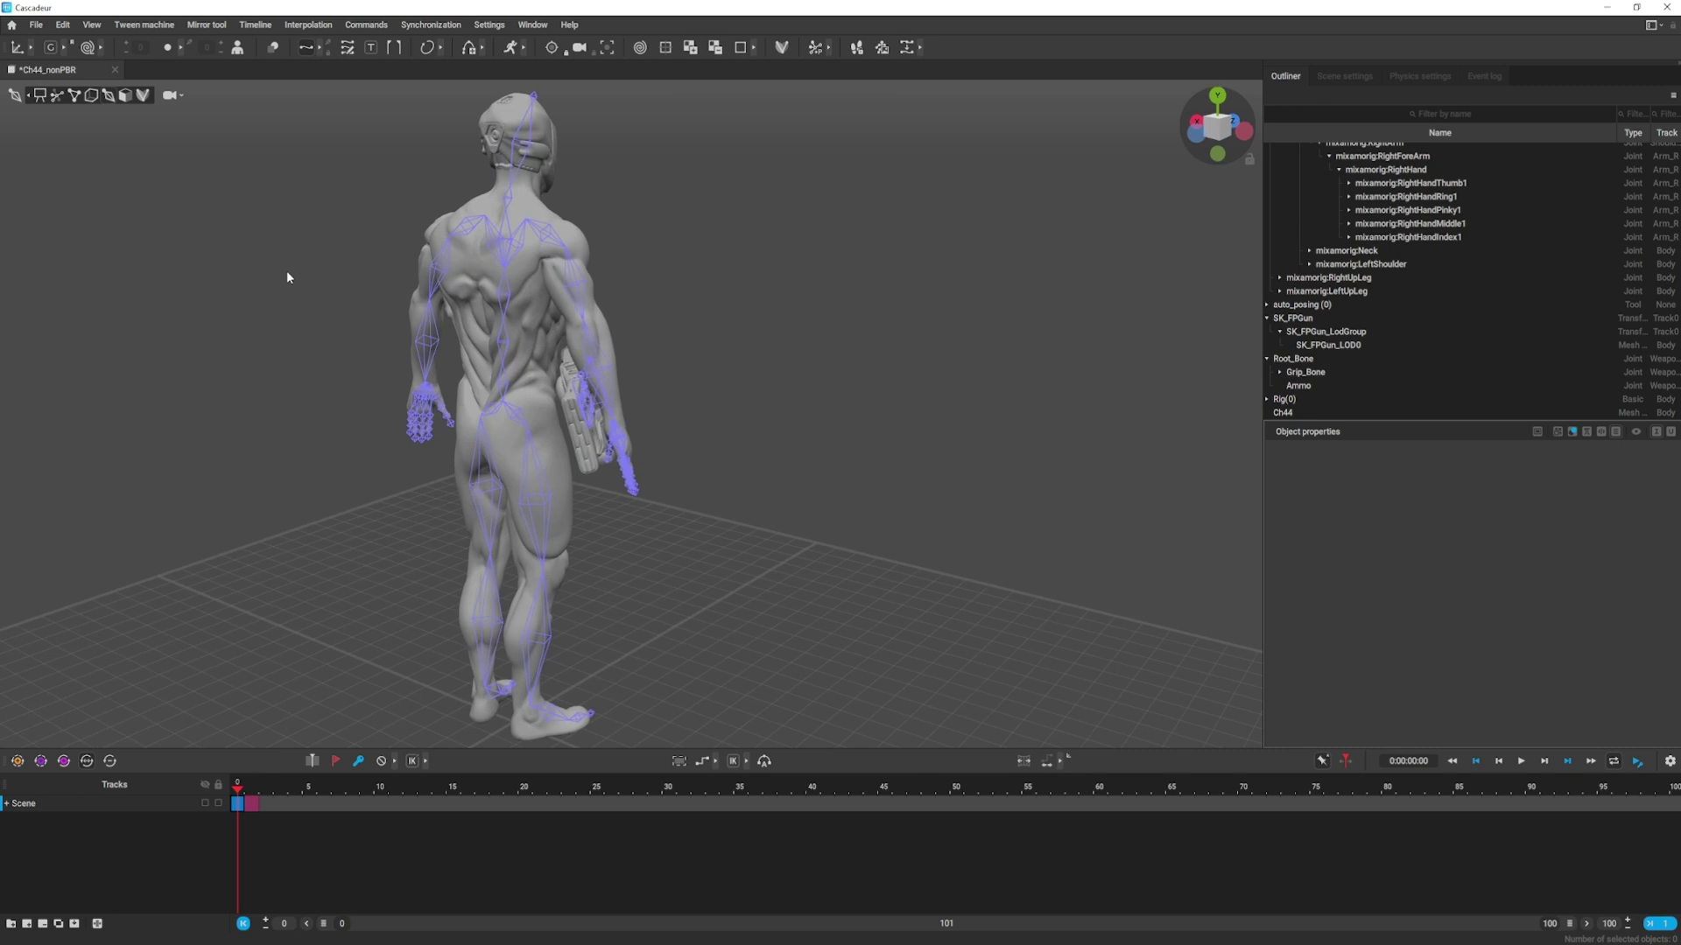
click(1012, 260)
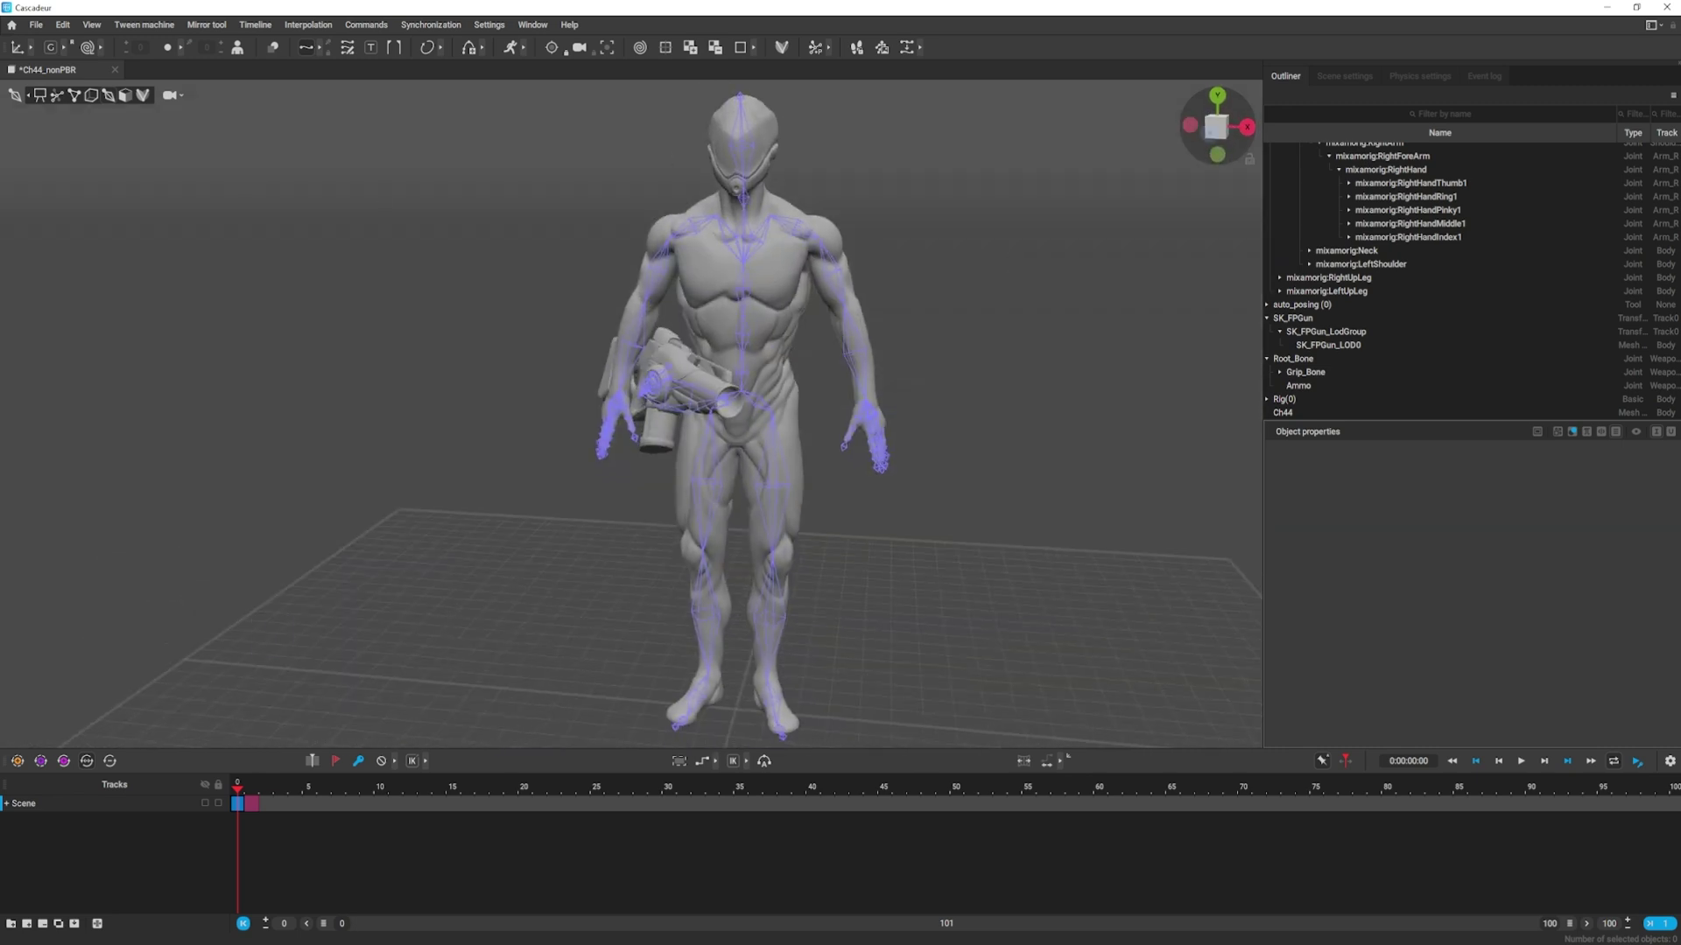
click(168, 591)
key(f)
key(f)
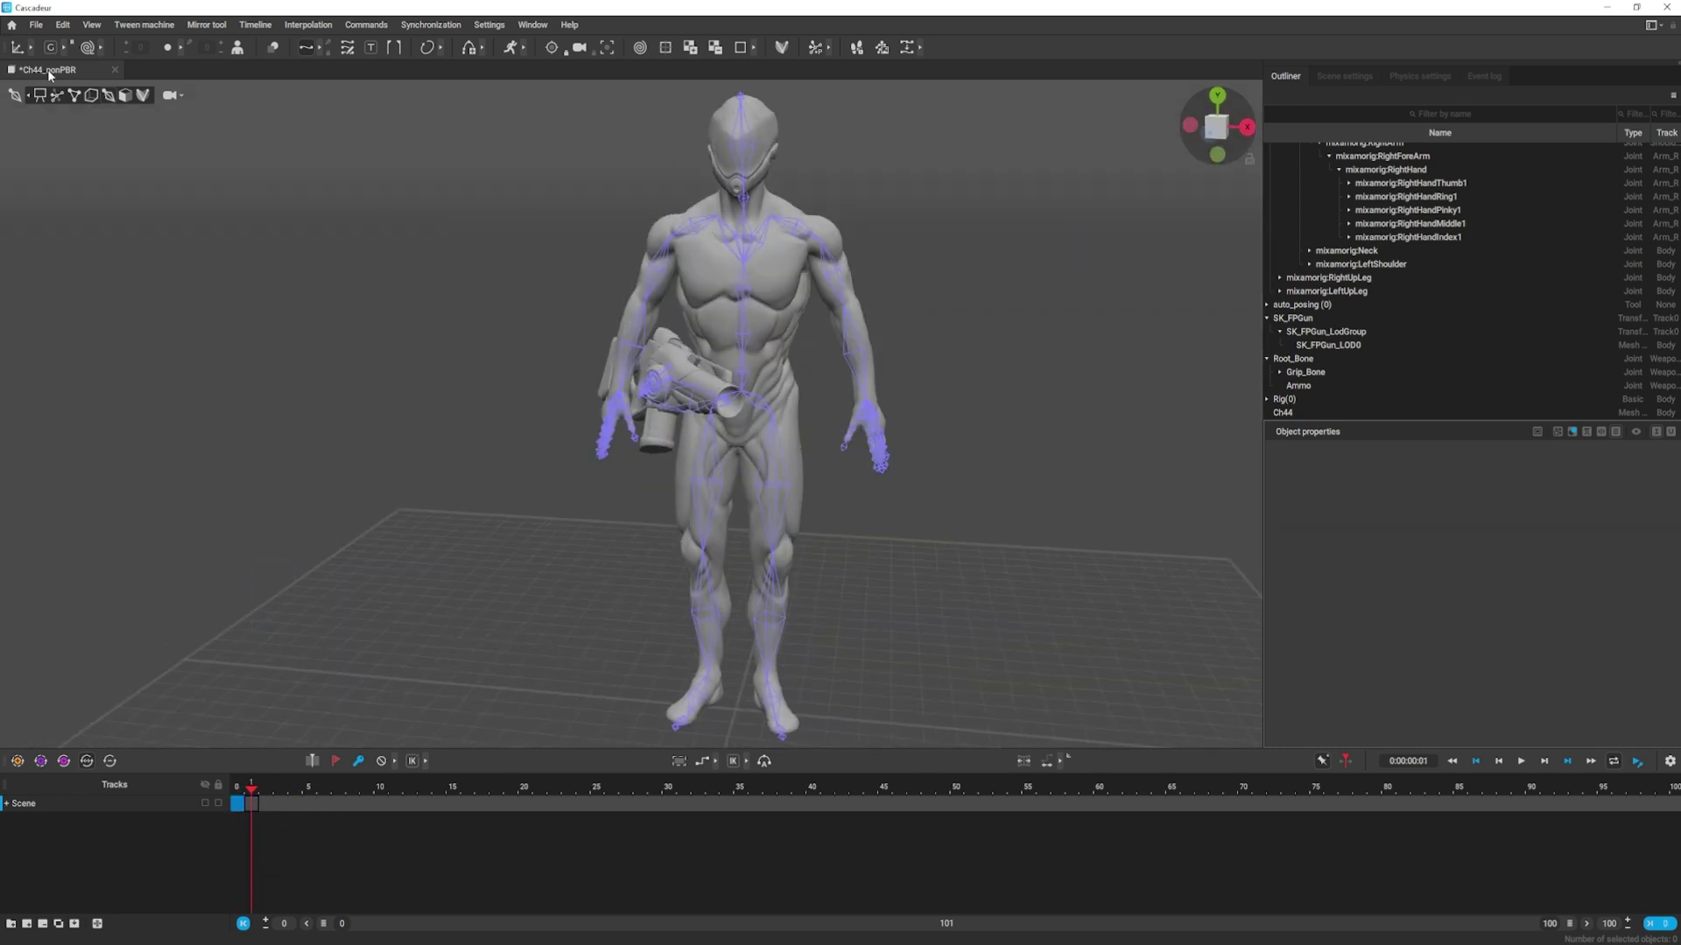
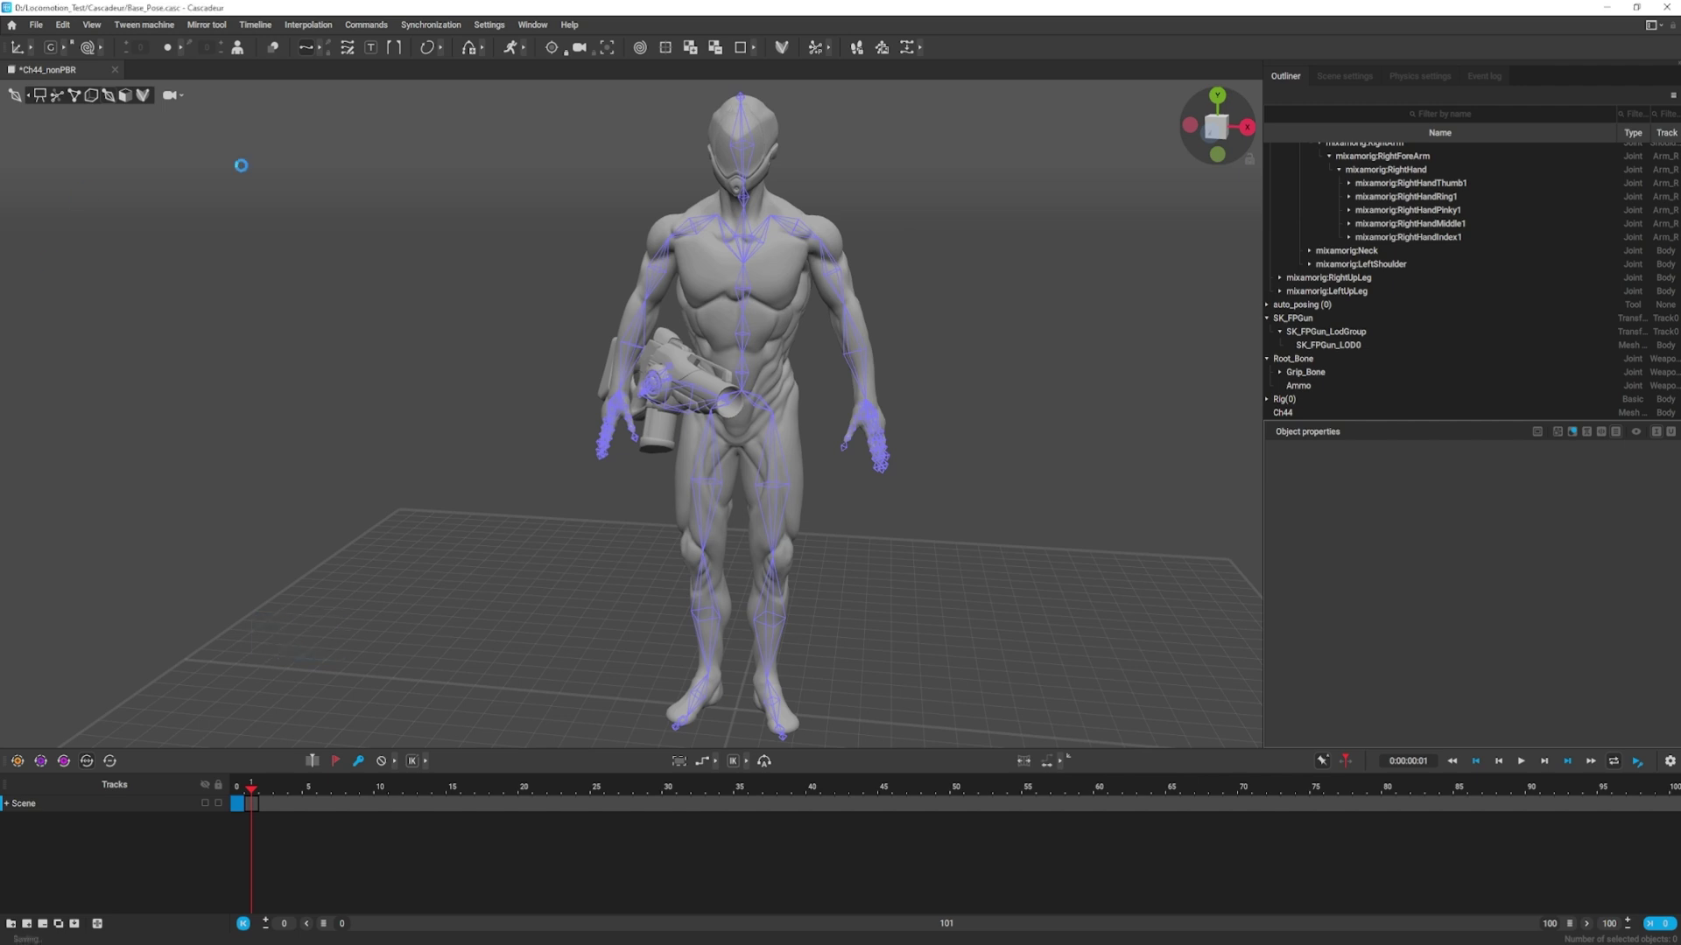
- Load Base_Pose.casc and show the rig controllers on the crouching character
click(250, 149)
click(918, 405)
click(906, 447)
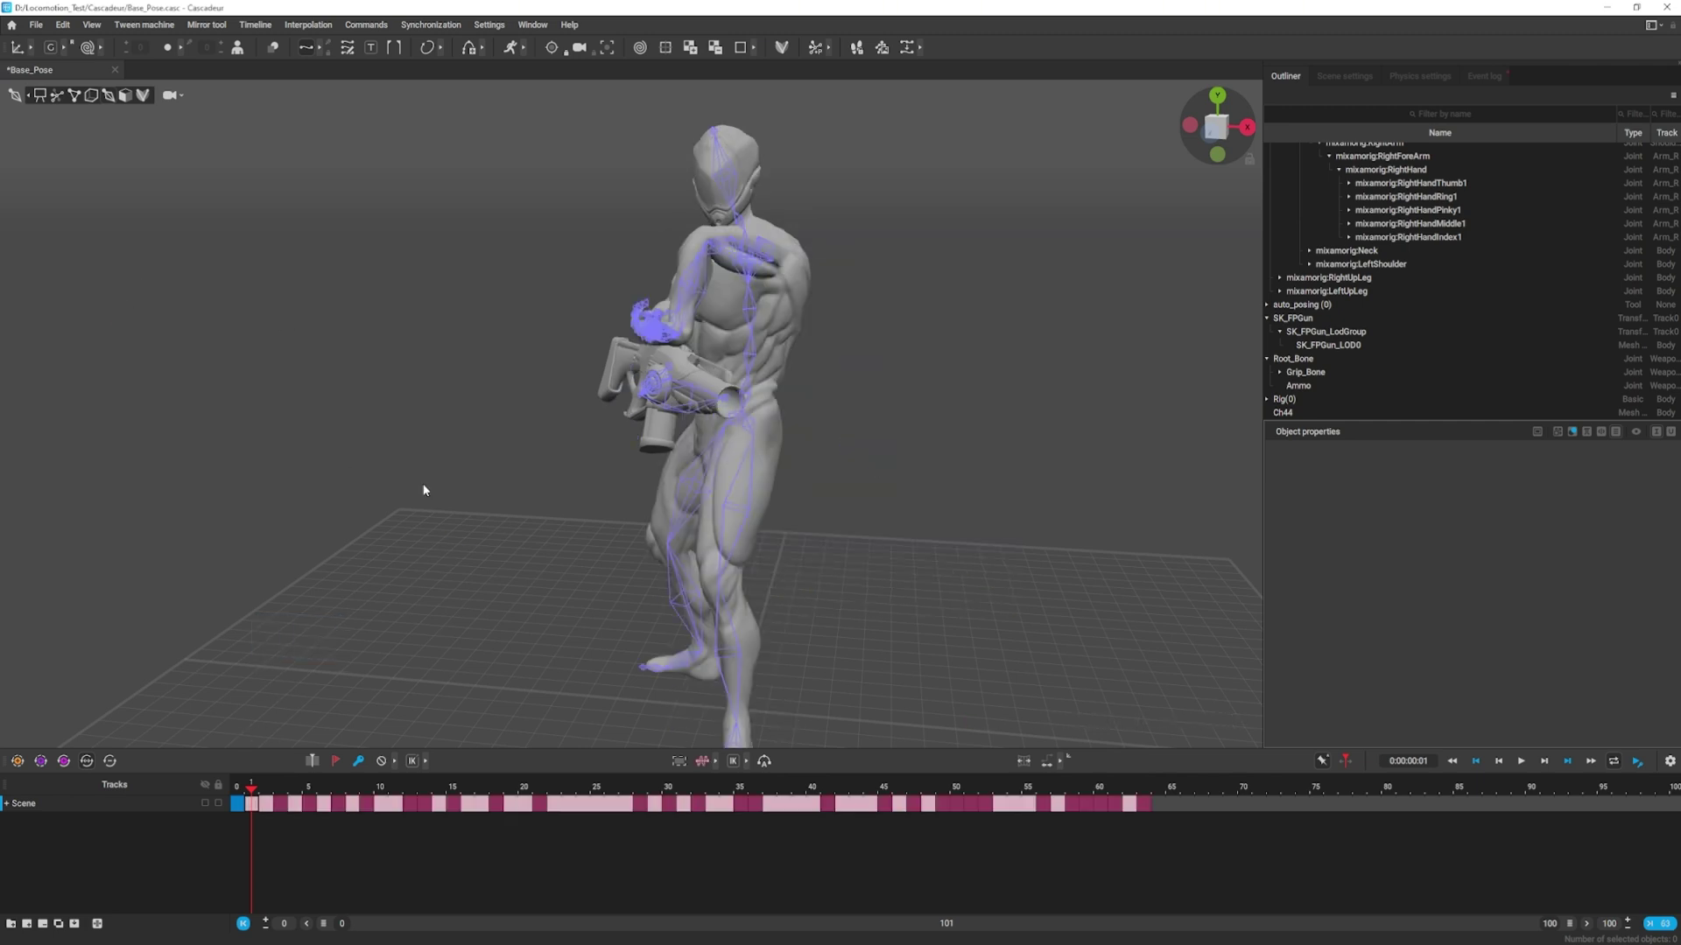
click(601, 443)
click(63, 101)
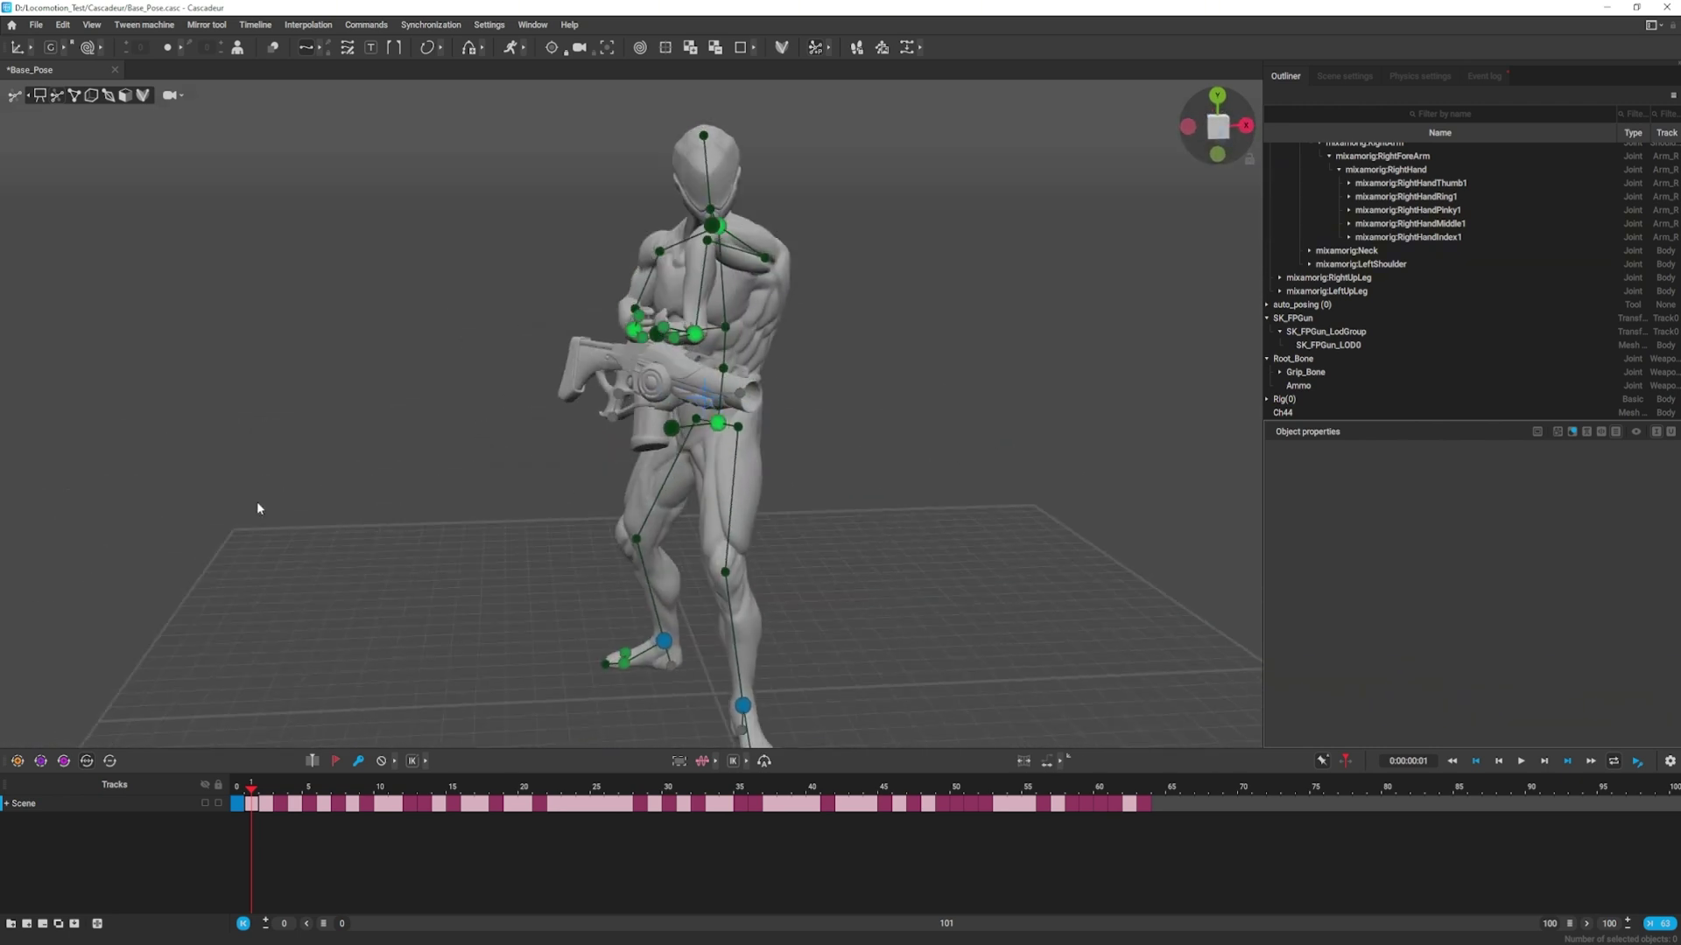
- Collapse the Outliner tree and scrub between the last and first frames
click(435, 527)
click(1085, 775)
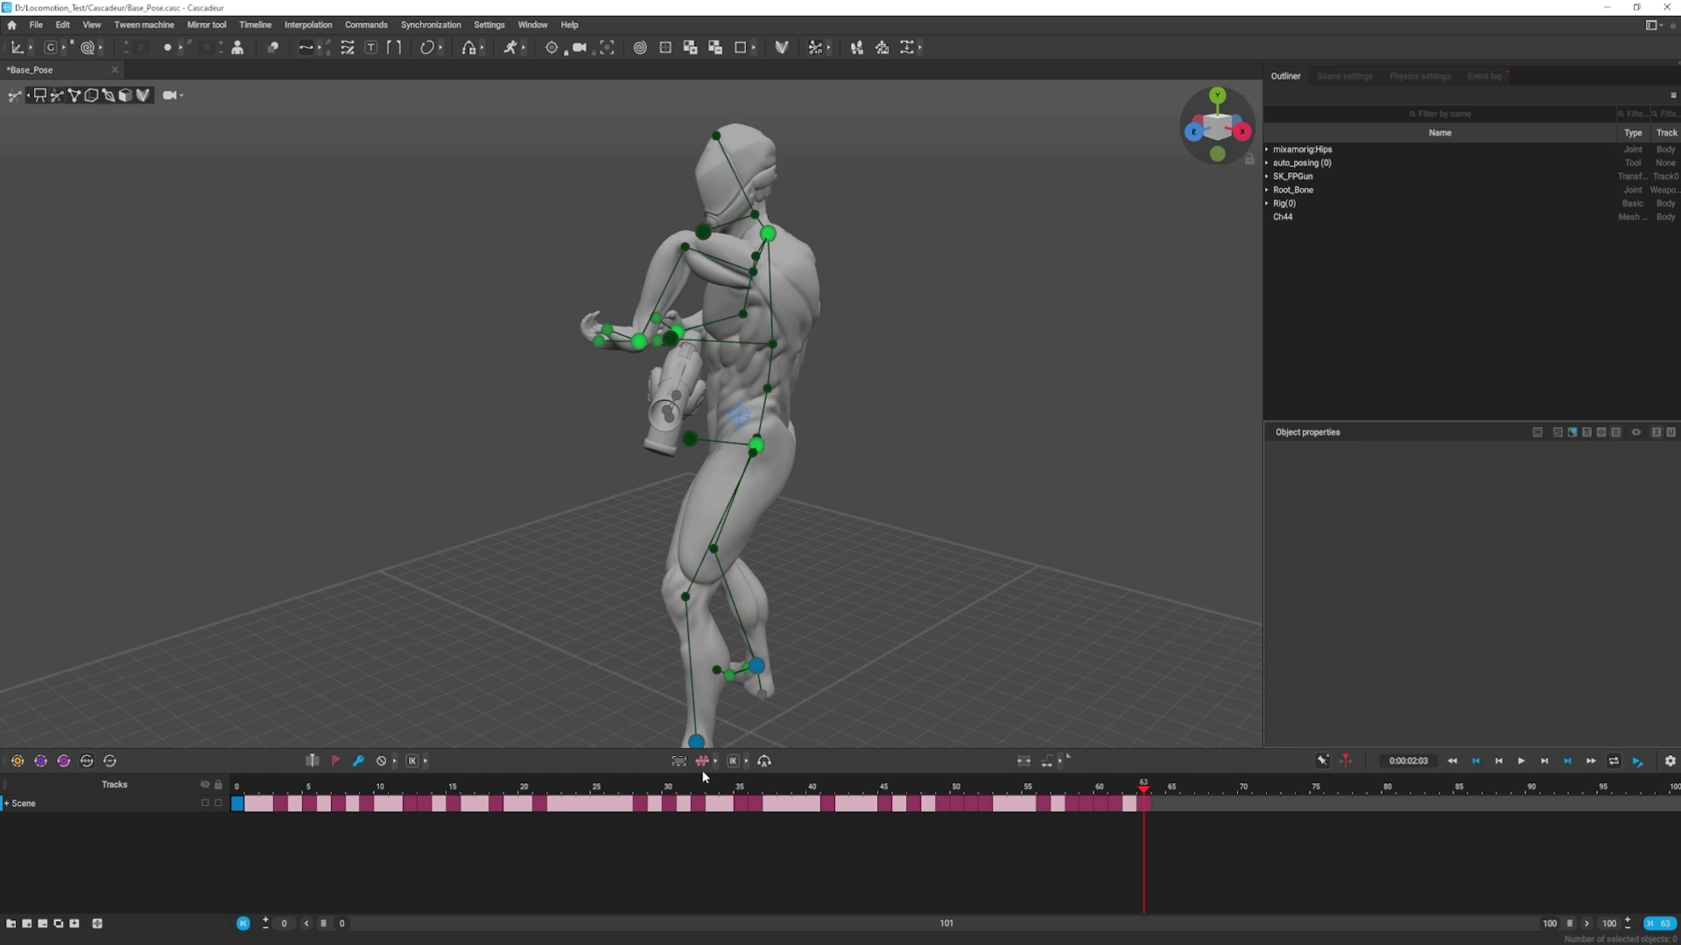
click(1025, 767)
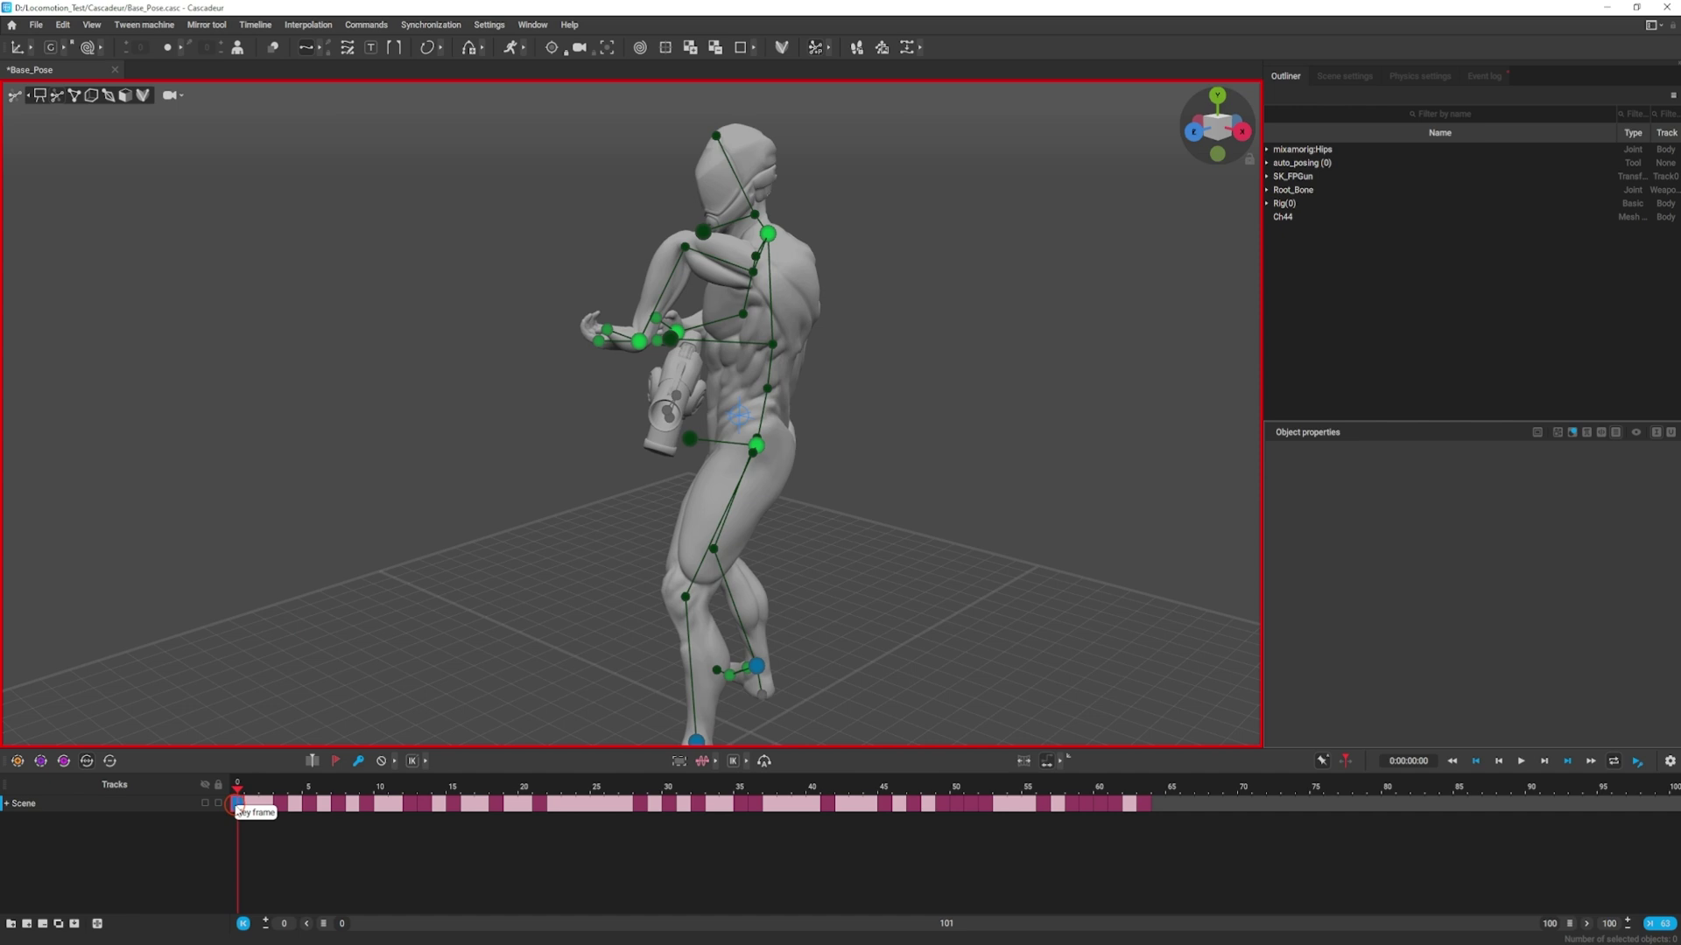
- Expand the auto_posing hierarchy down through the pelvis and chest branches
click(1148, 807)
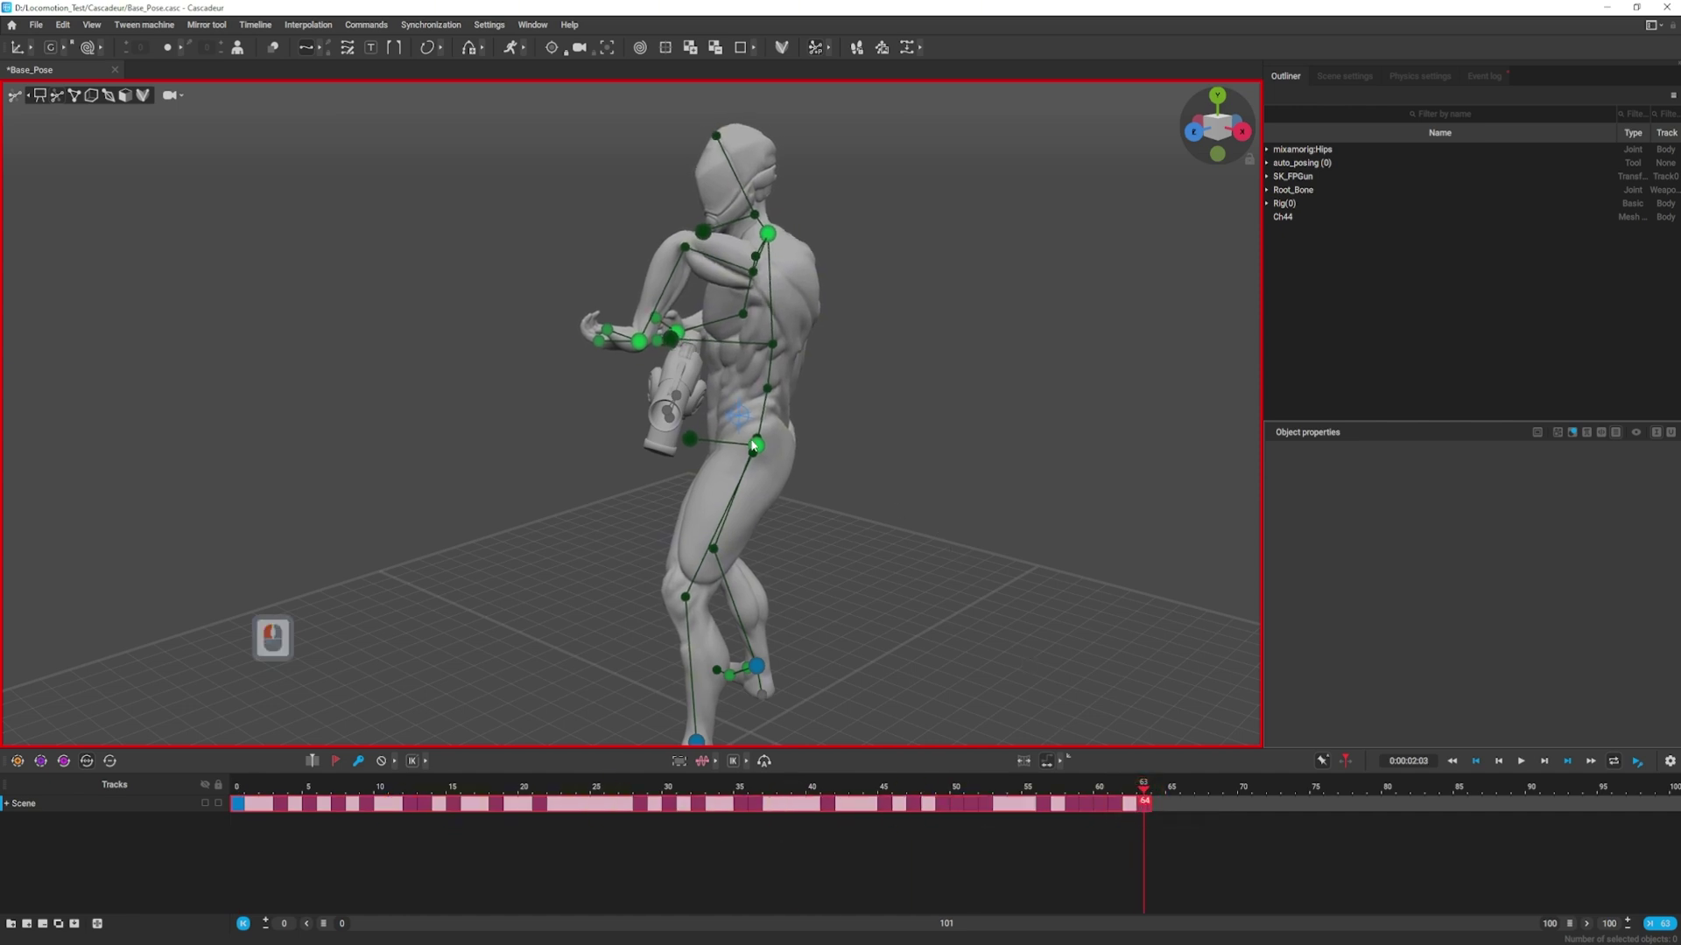
double_click(767, 443)
click(847, 495)
double_click(770, 452)
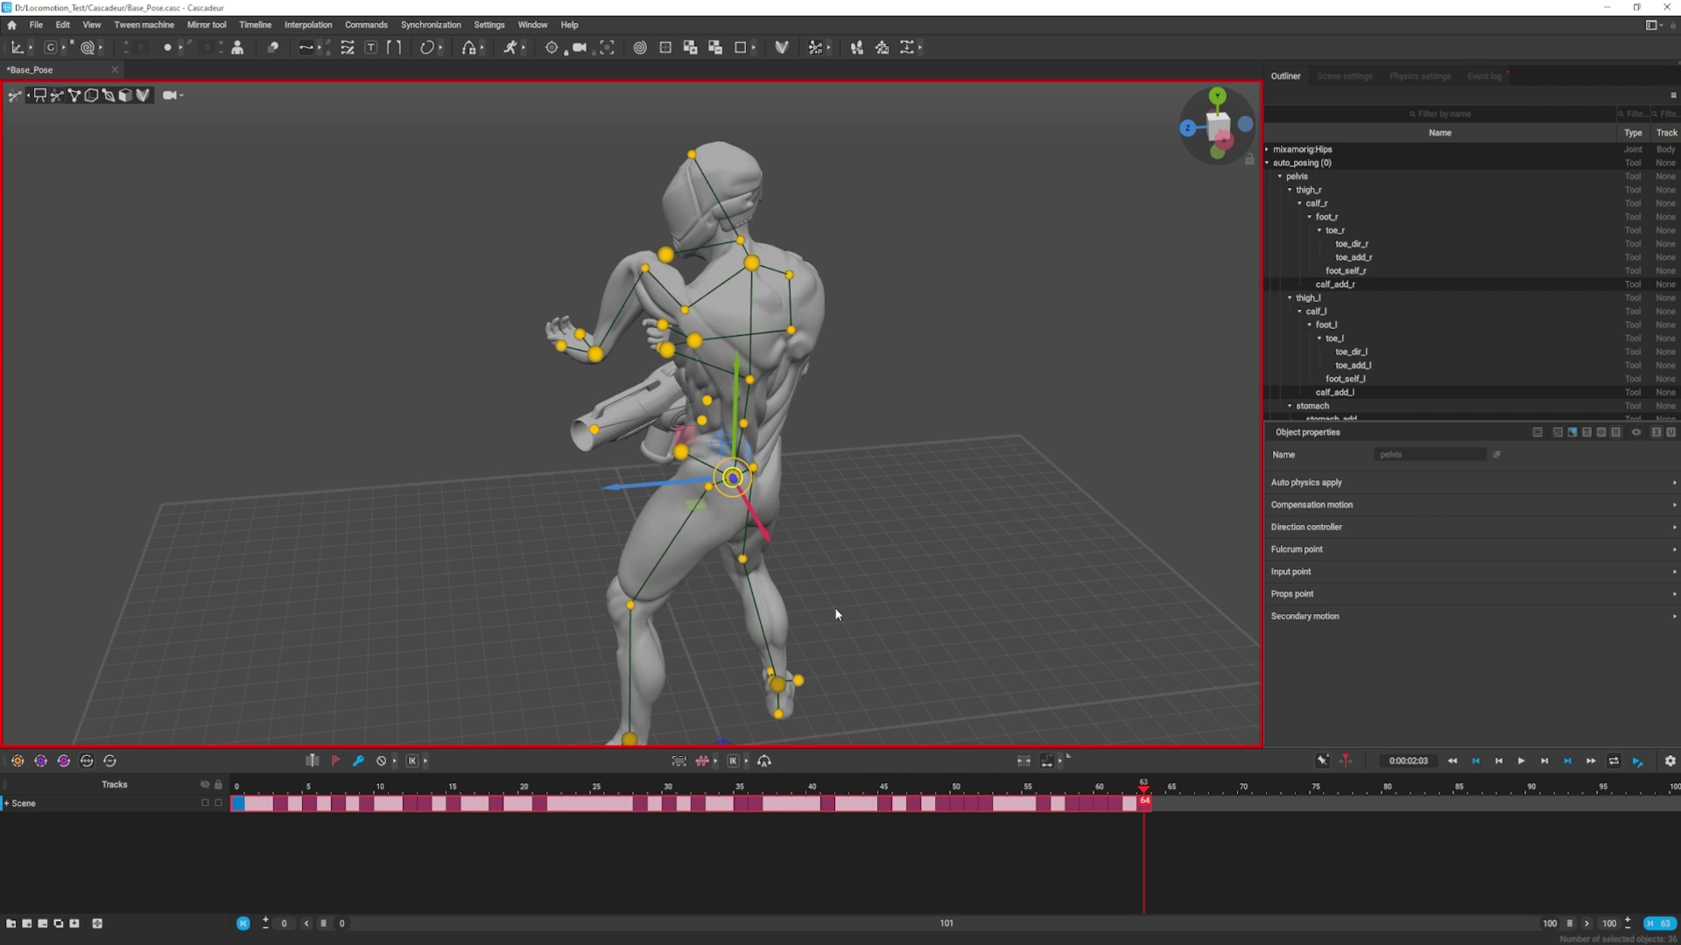
click(838, 611)
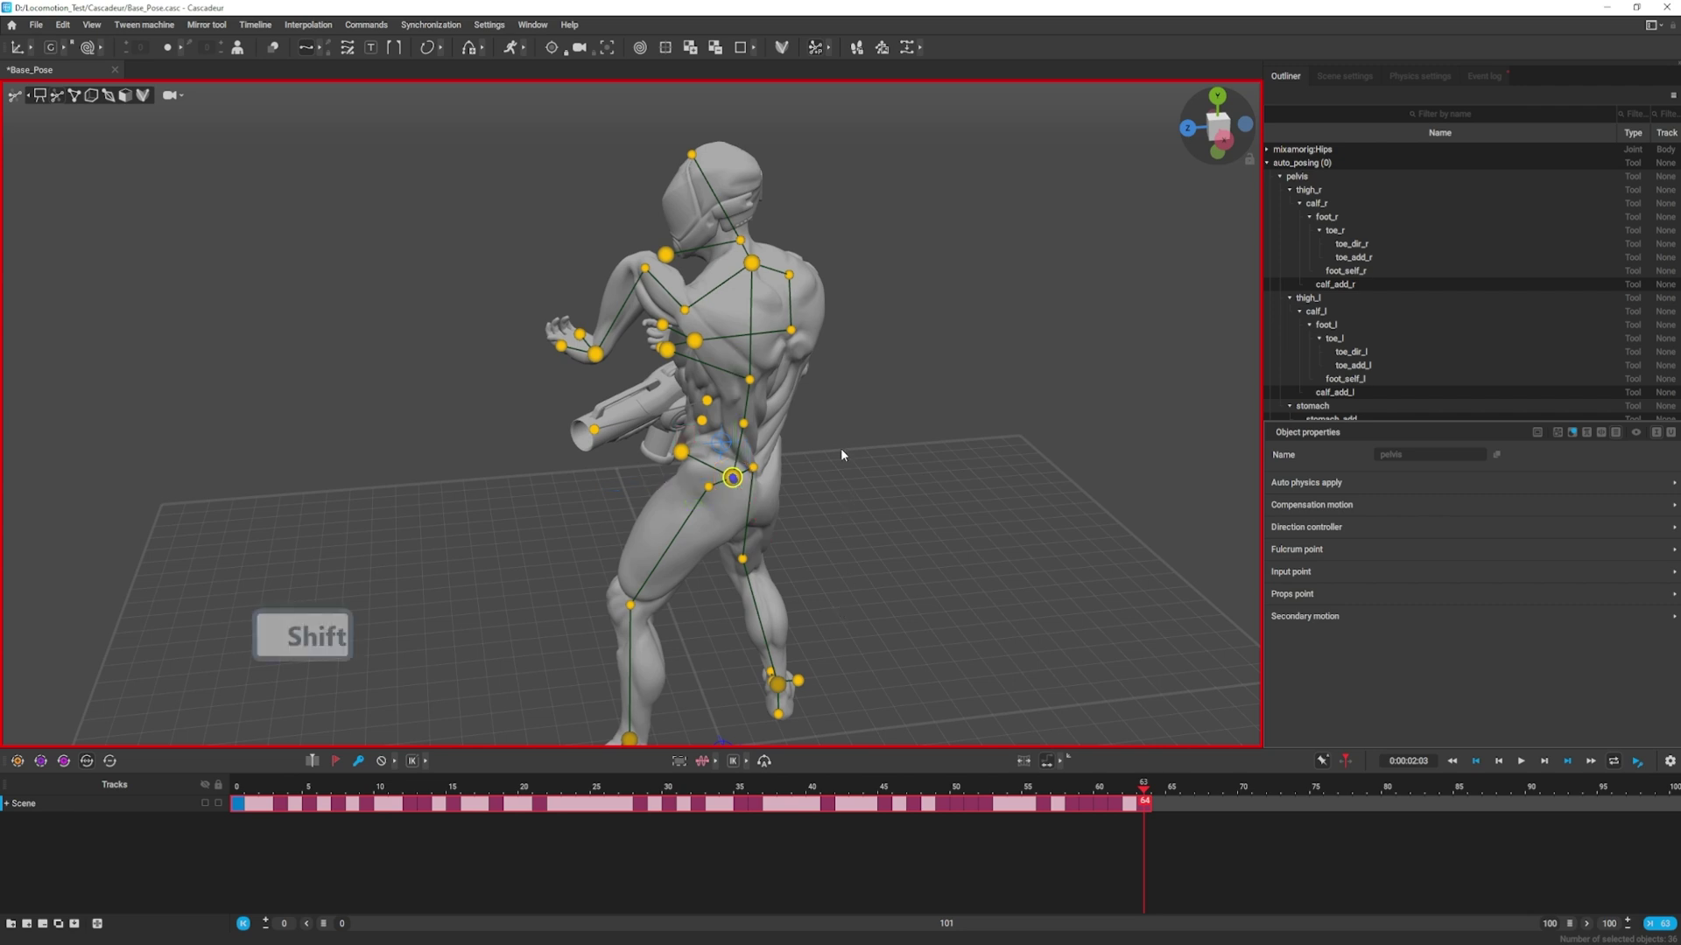
key(z)
- Expand arm_r, forearm_r and hand_r to reveal the gun's props points
click(892, 482)
click(897, 497)
click(655, 269)
key(z)
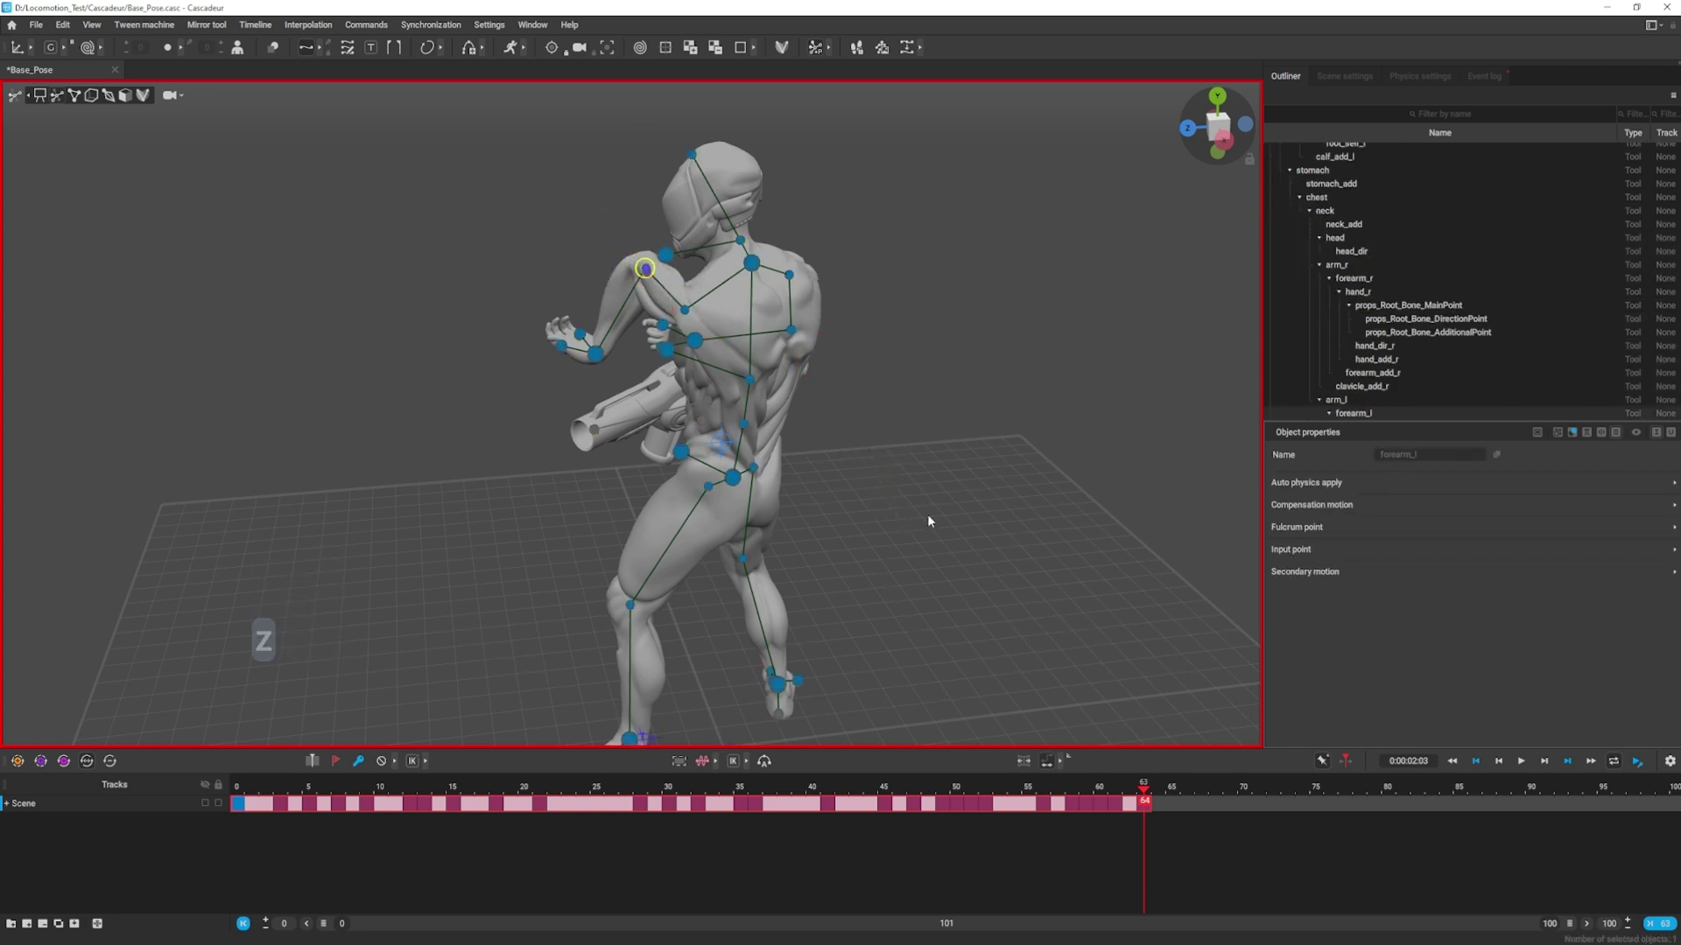
- Clear the selection, return to frame 0 and select props_Root_Bone_MainPoint on the gun
right_click(917, 457)
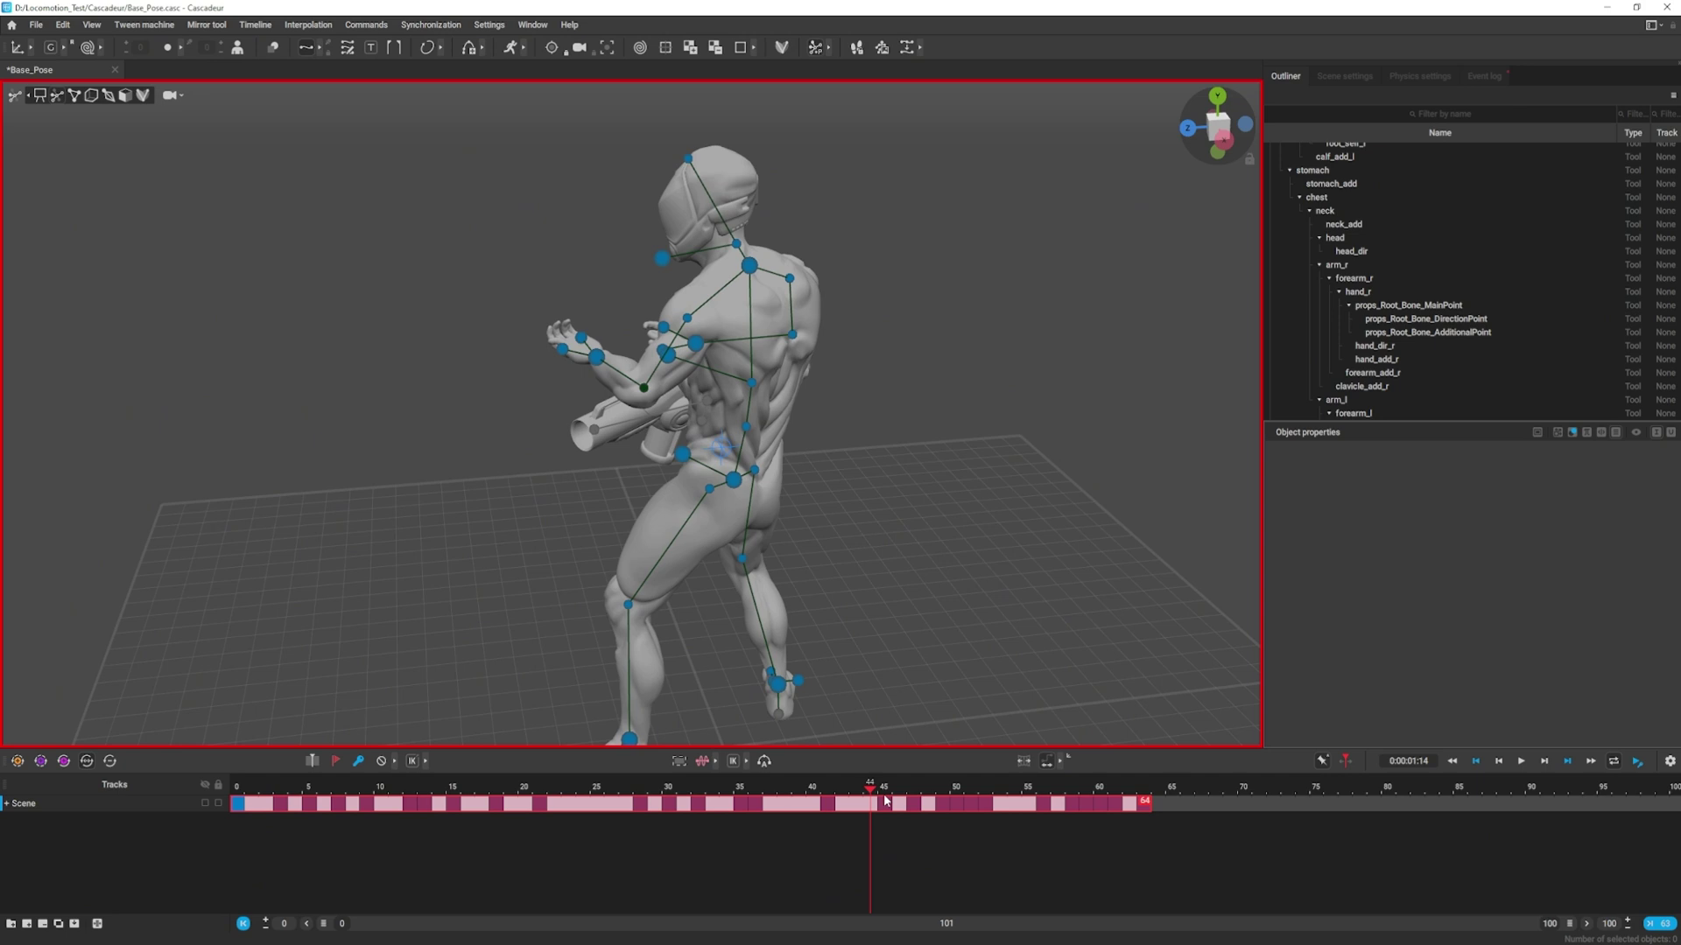
right_click(807, 610)
key(z)
right_click(942, 514)
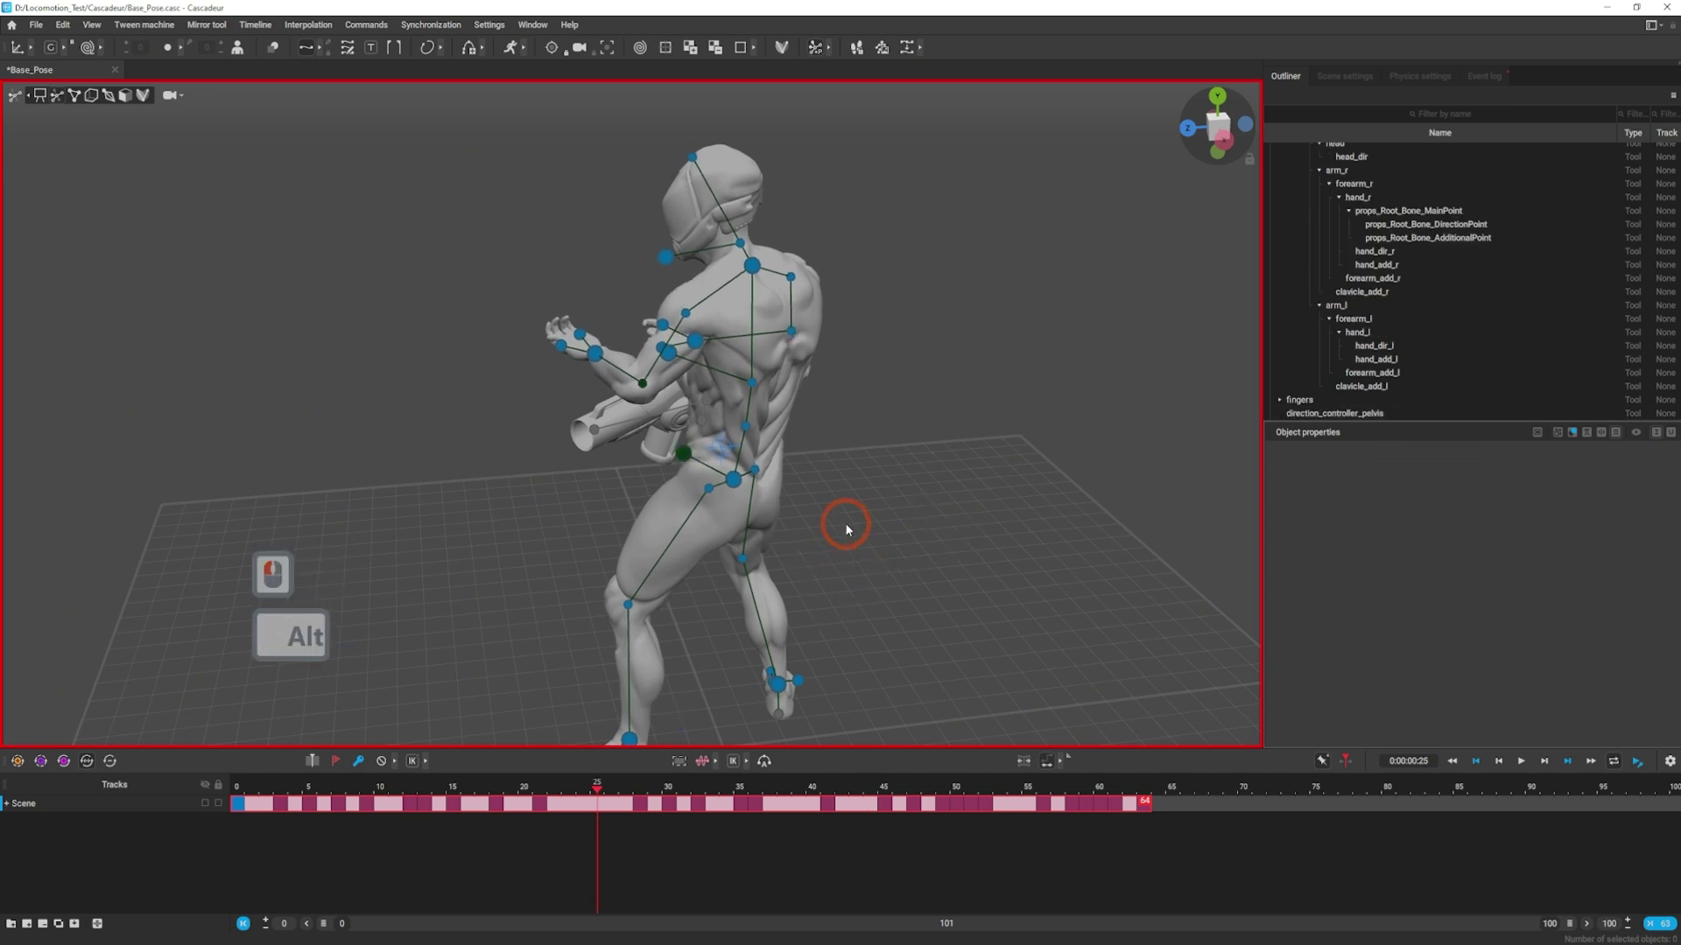
click(1119, 555)
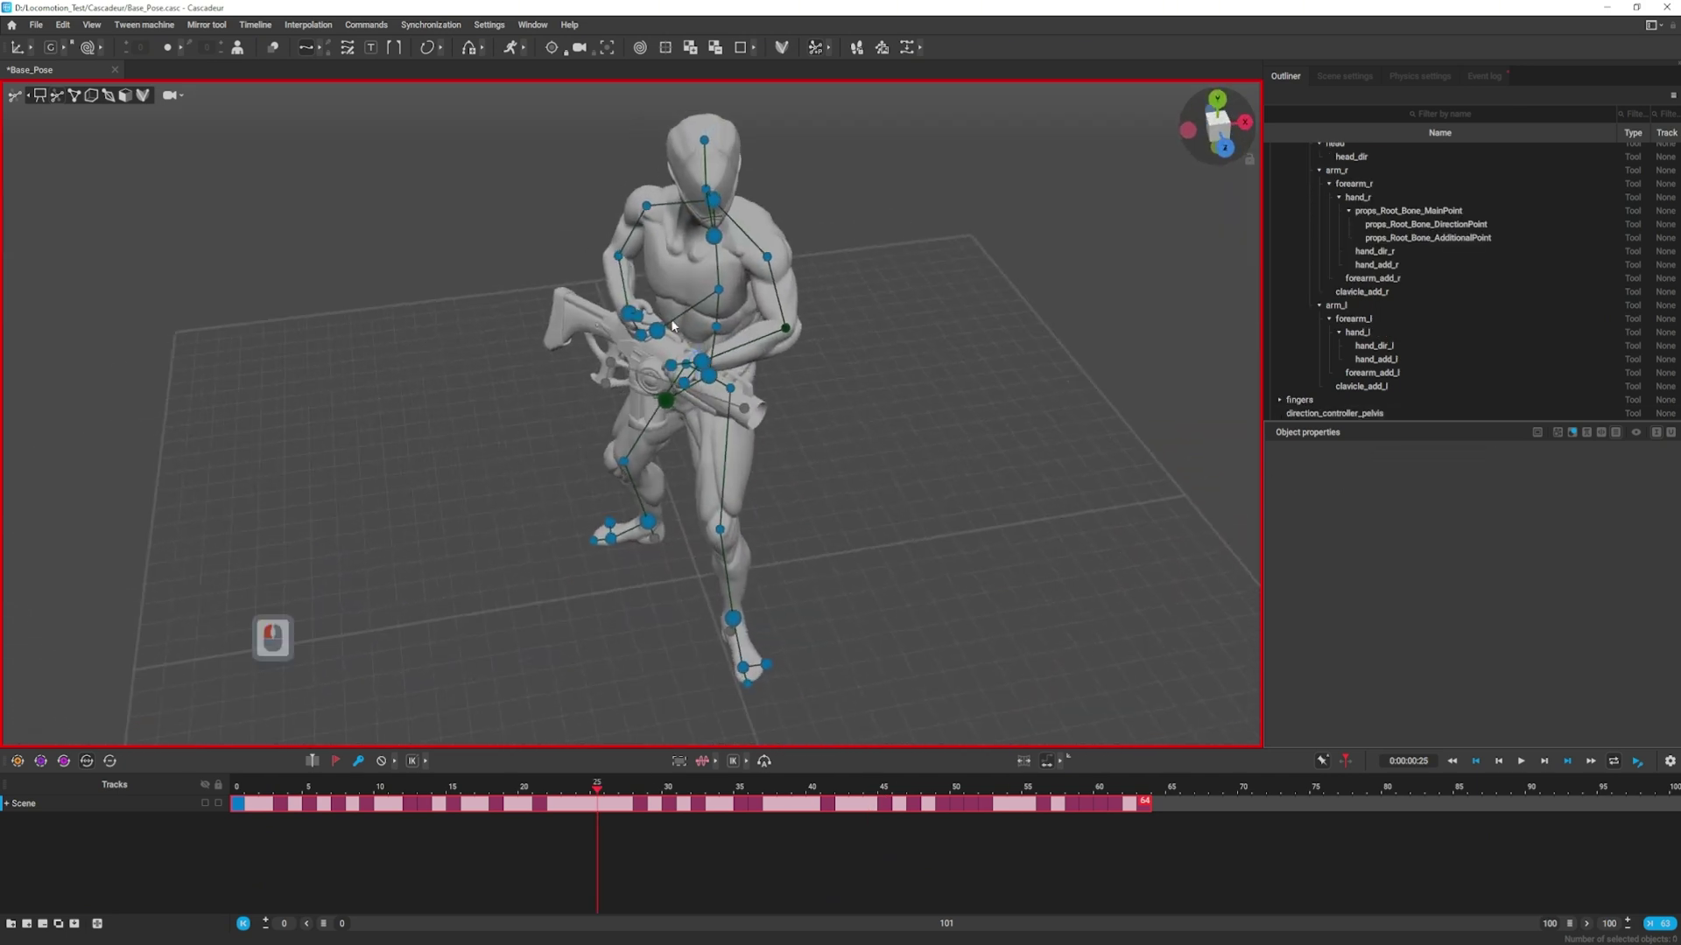
click(667, 329)
key(z)
double_click(565, 386)
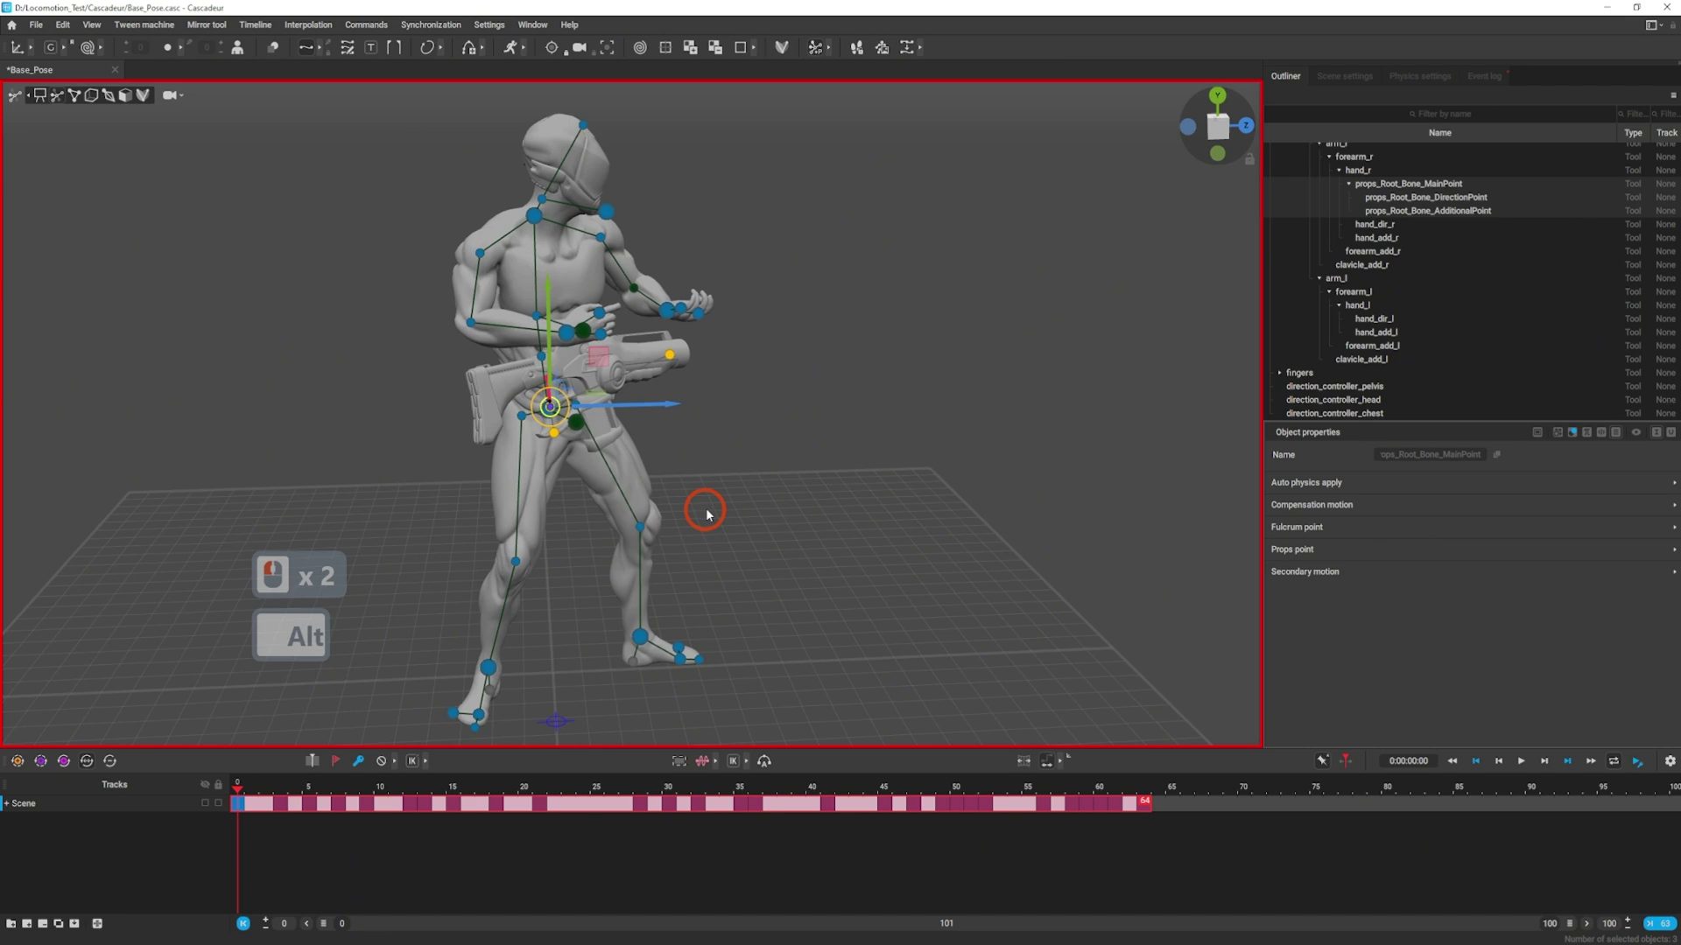